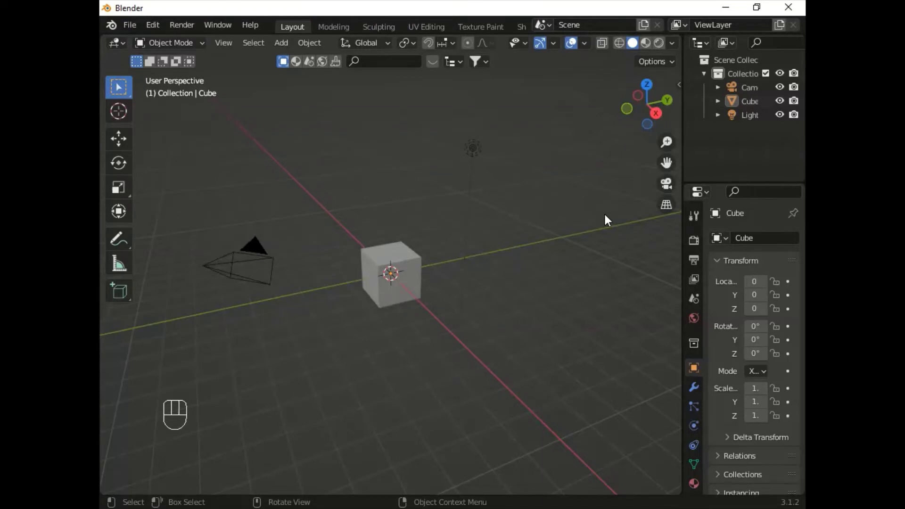
Step: Show the Screencast Keys sidebar panel and change its text colour from white to cyan
key("n")
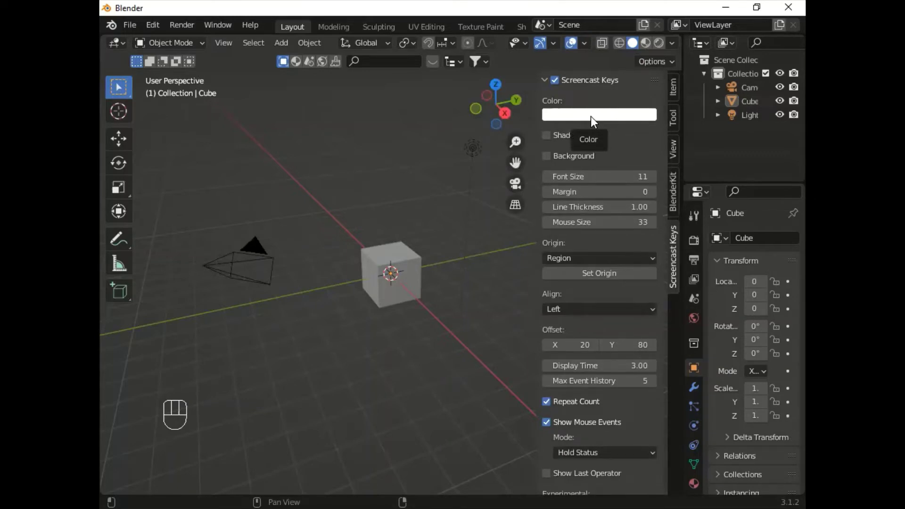
left_click(596, 122)
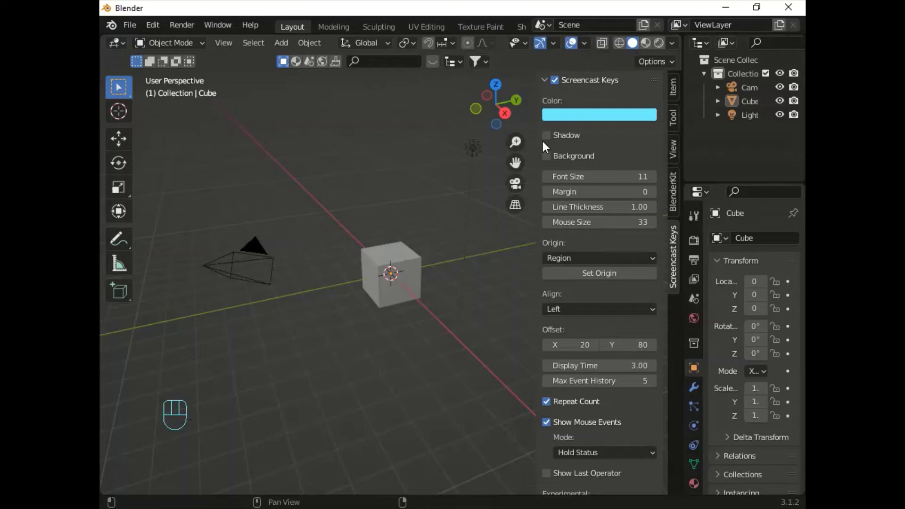
Step: Enable the Background option, giving the key display a near-black background
left_click(552, 159)
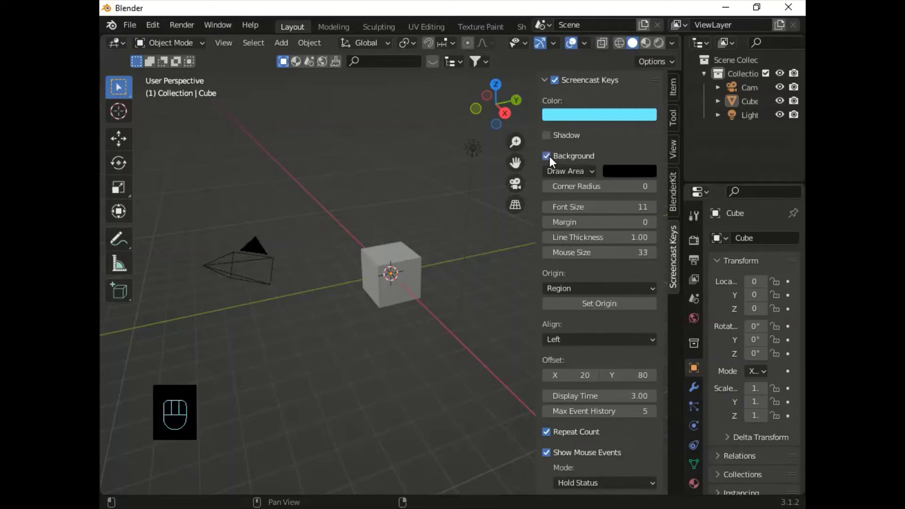
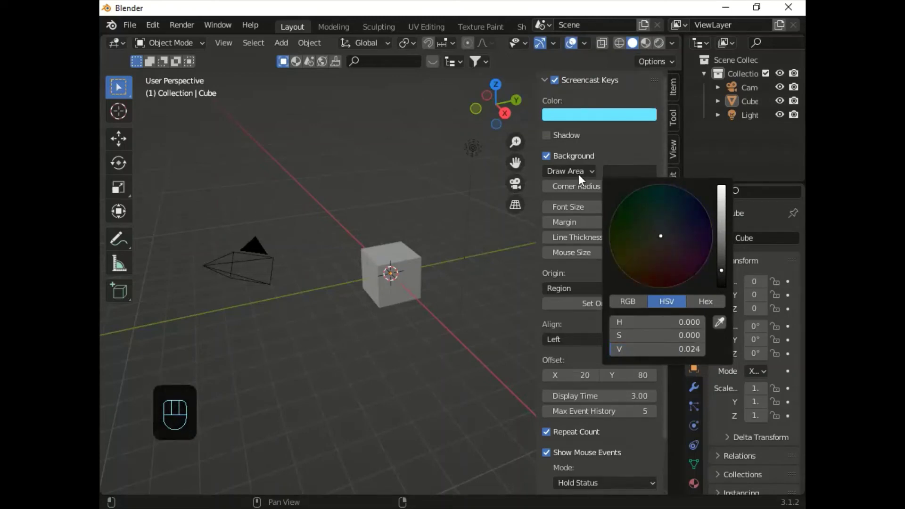
Step: Set the background mode to Text so it sits behind the text only
left_click_drag(595, 177, 565, 198)
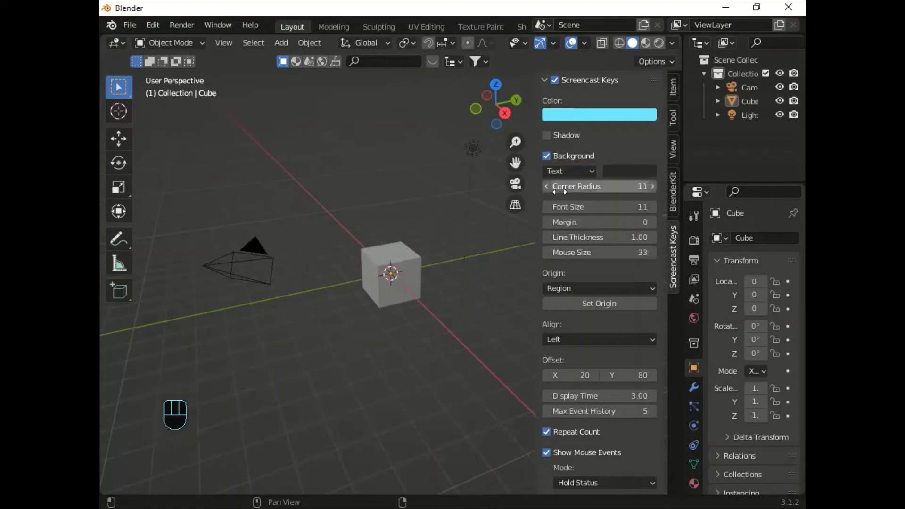
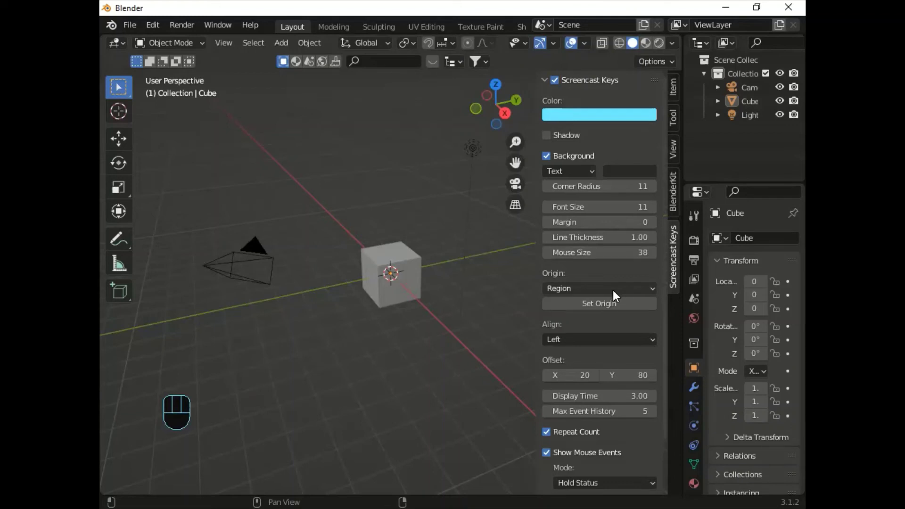
left_click_drag(656, 296, 566, 352)
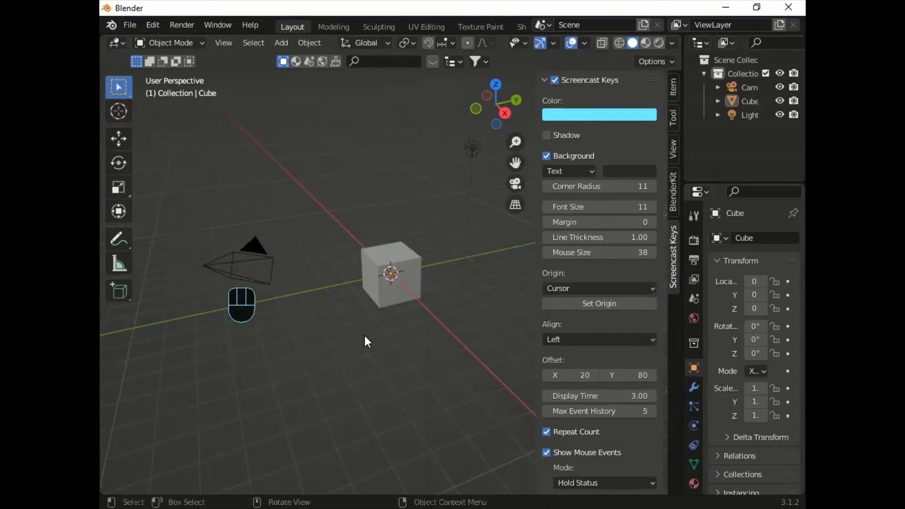
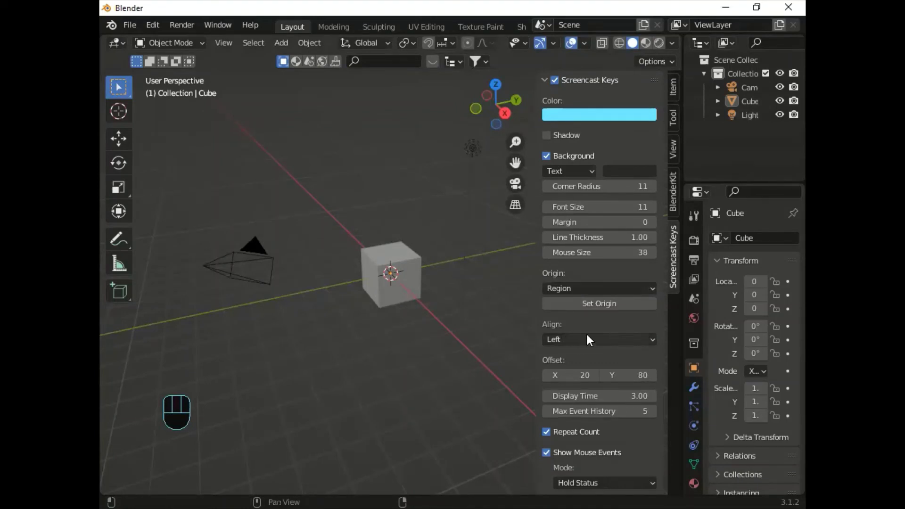
Step: Set the key display Align to Right, then settle on Center
left_click_drag(590, 339, 568, 385)
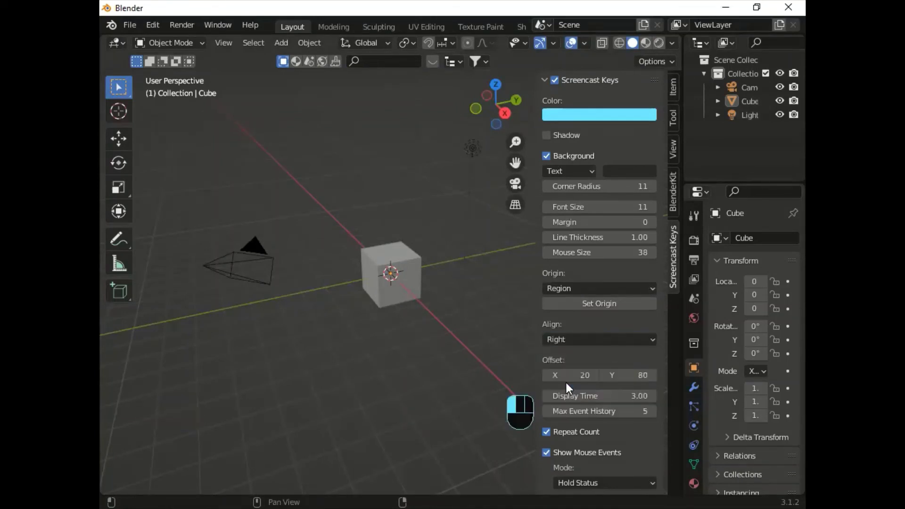
left_click(567, 367)
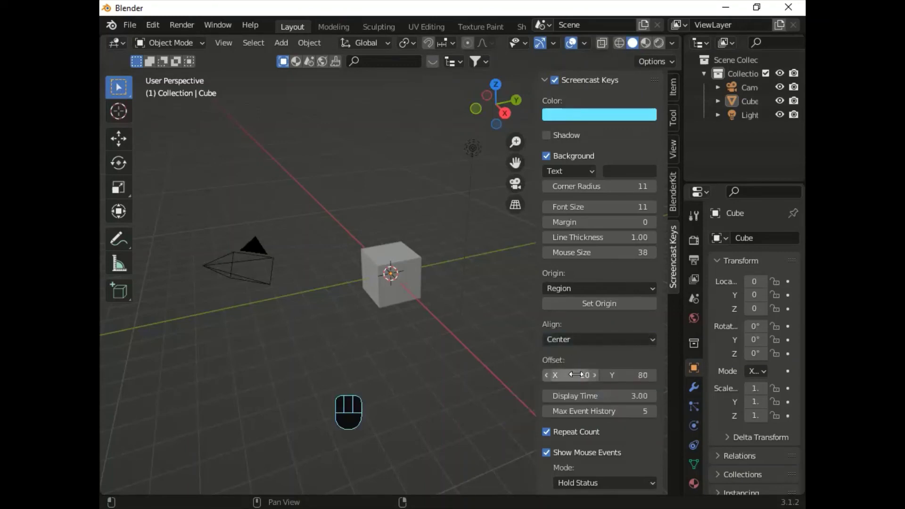